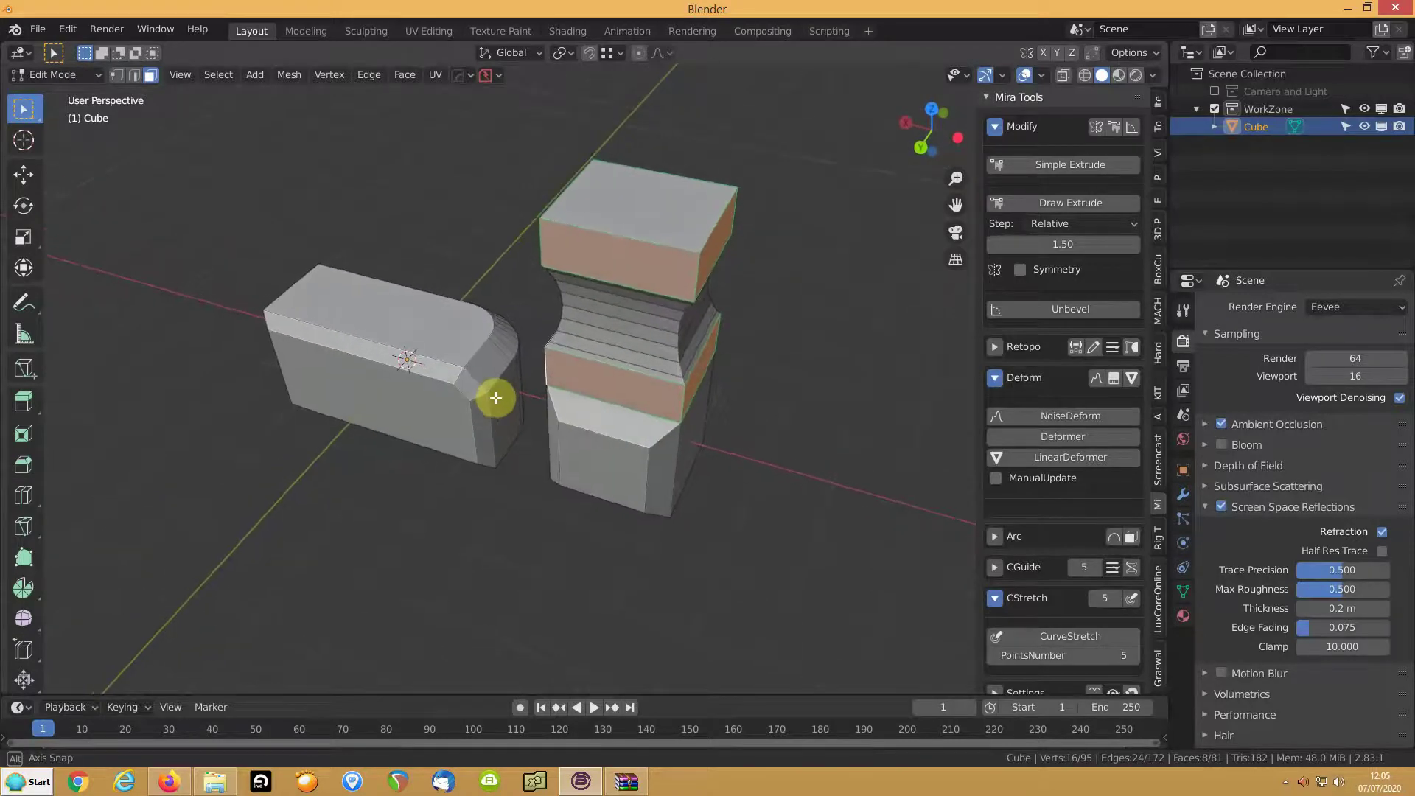
Orbit the viewport to inspect the box's bevelled corner beside the curved column
middle_click(532, 365)
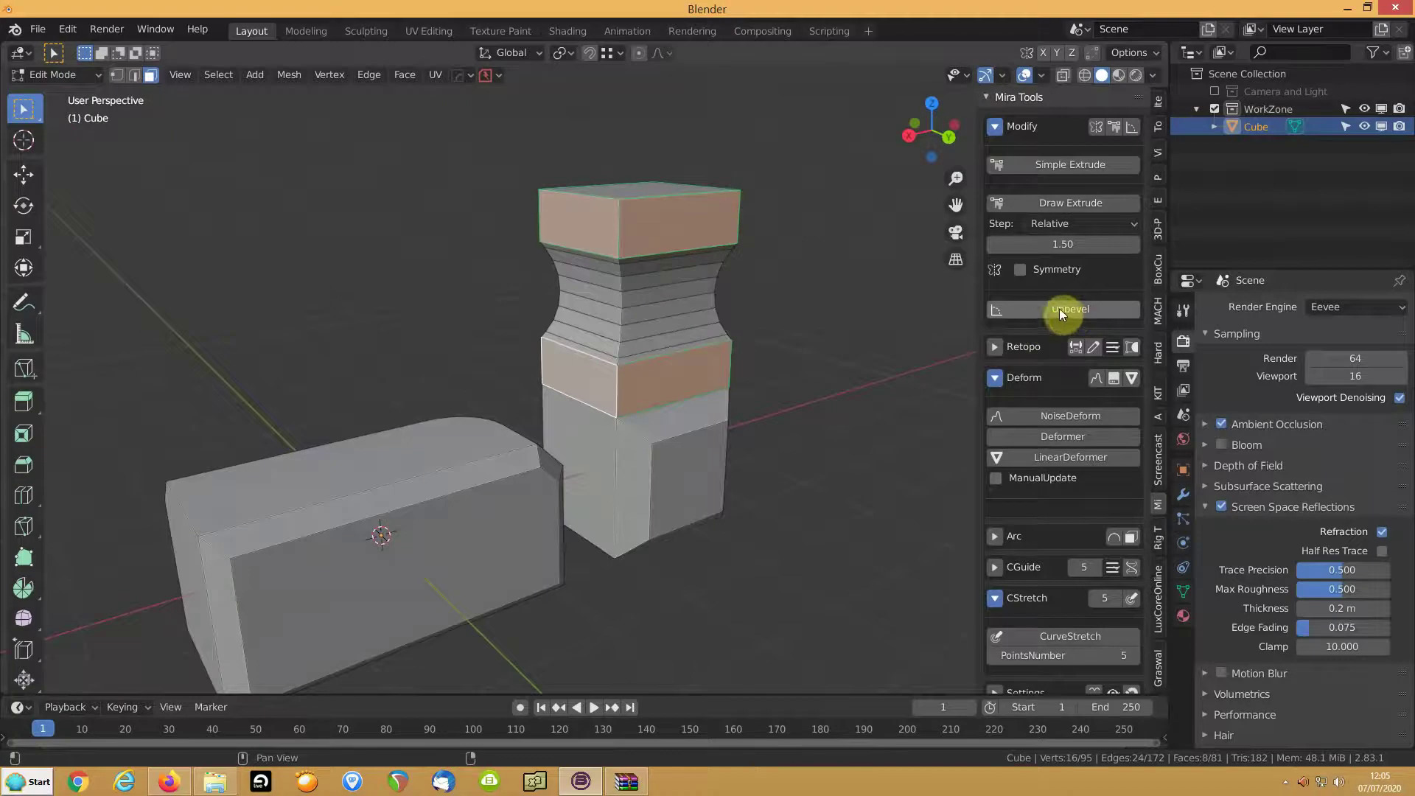
middle_click(594, 394)
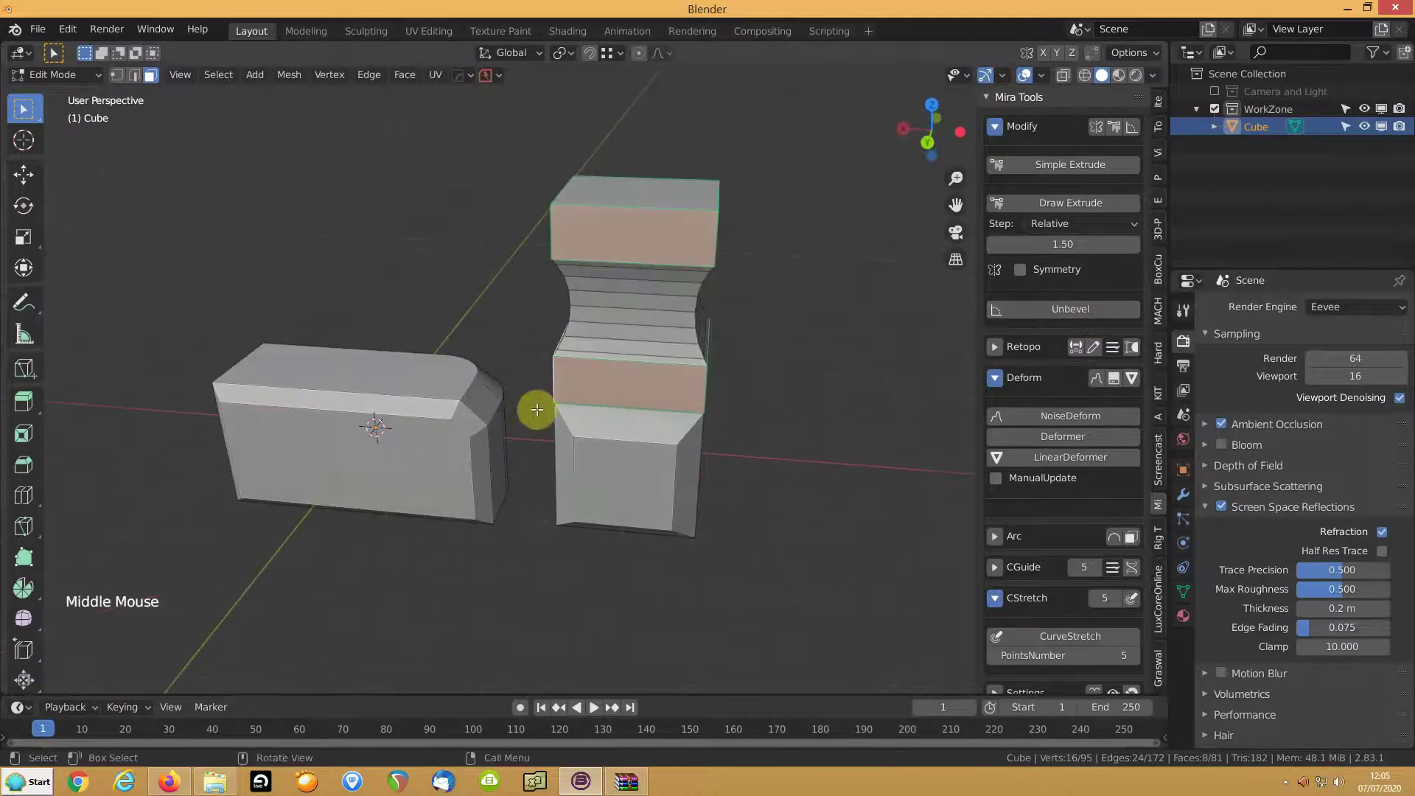
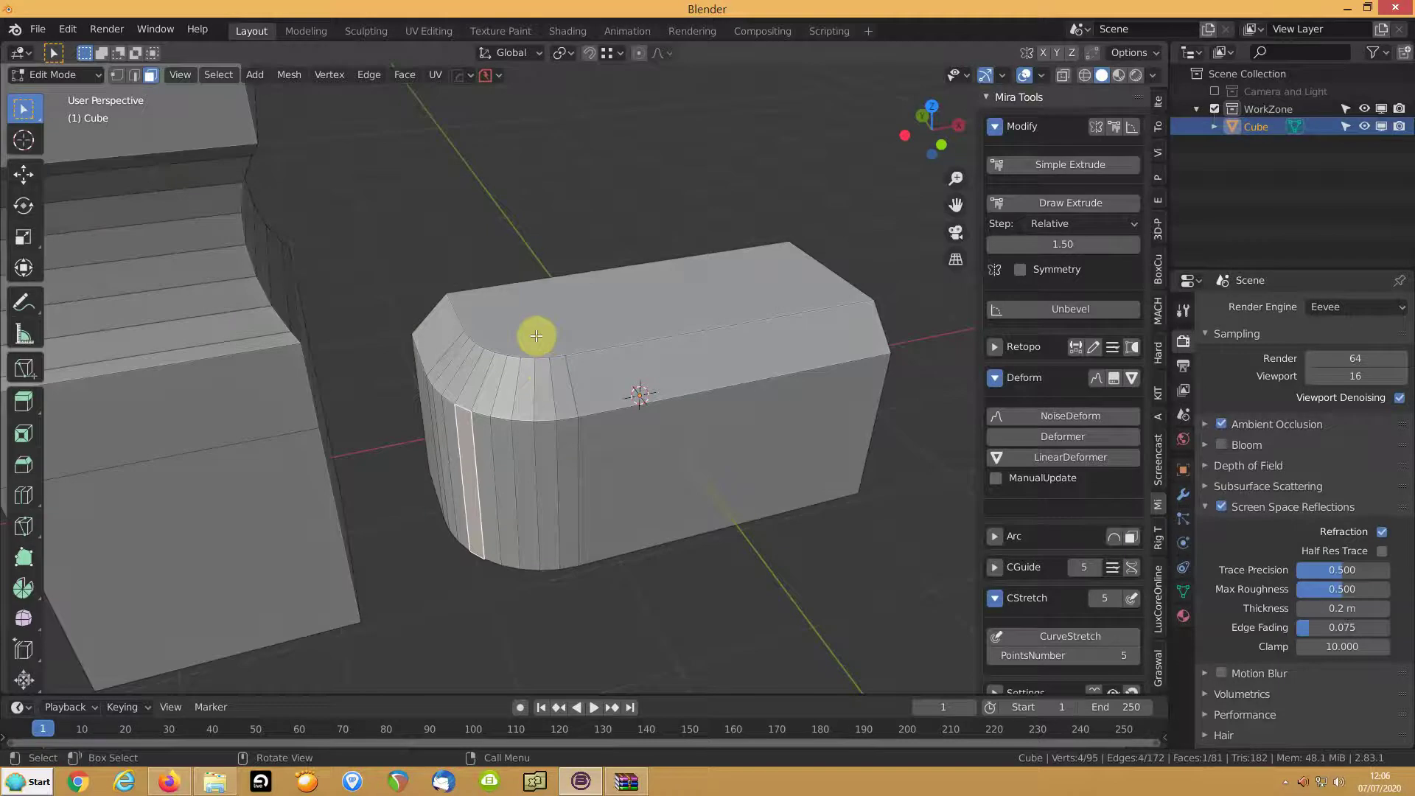
Select the box's top face, grow the selection and fill it, then undo the fill
key(3)
click(543, 335)
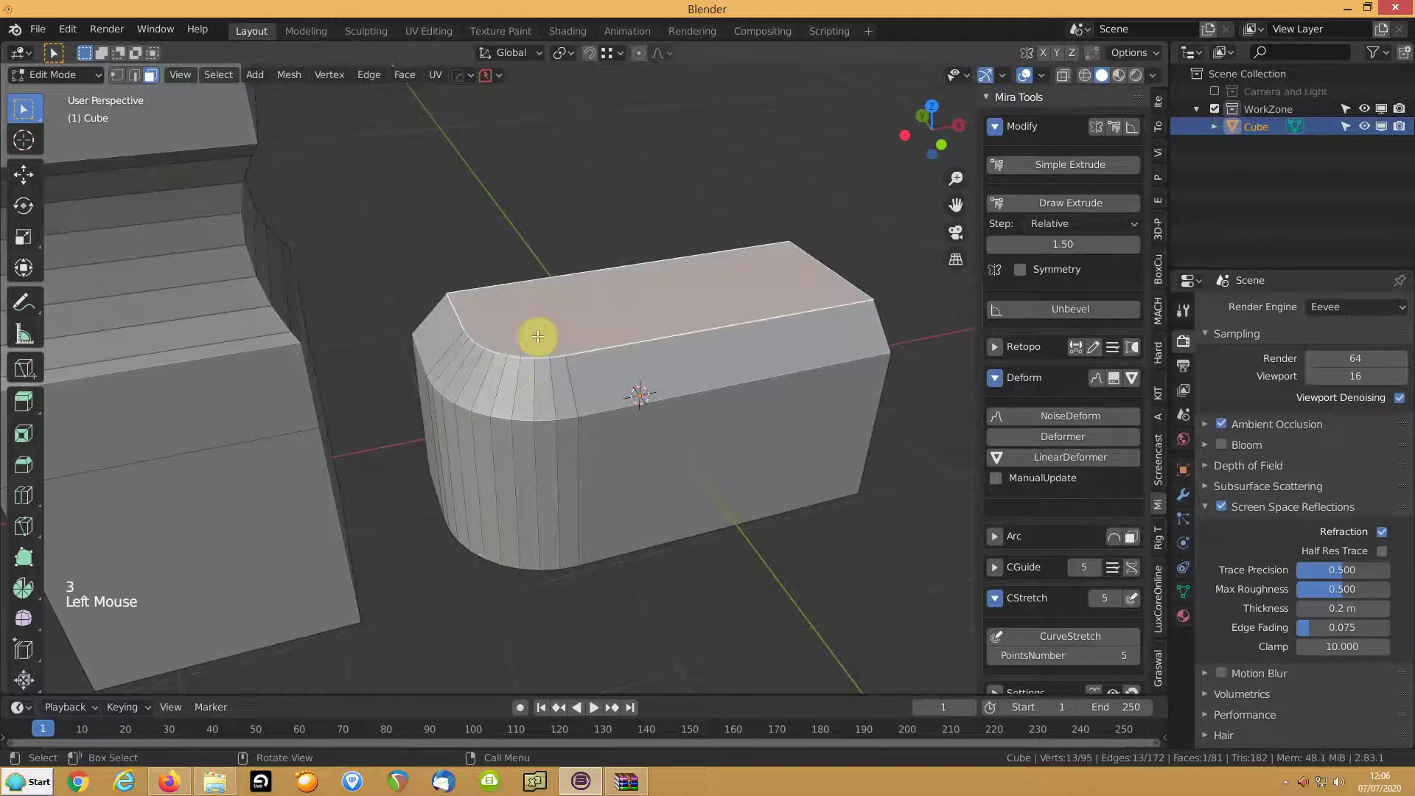
key(ctrl+KP_Add)
key(f)
middle_click(500, 314)
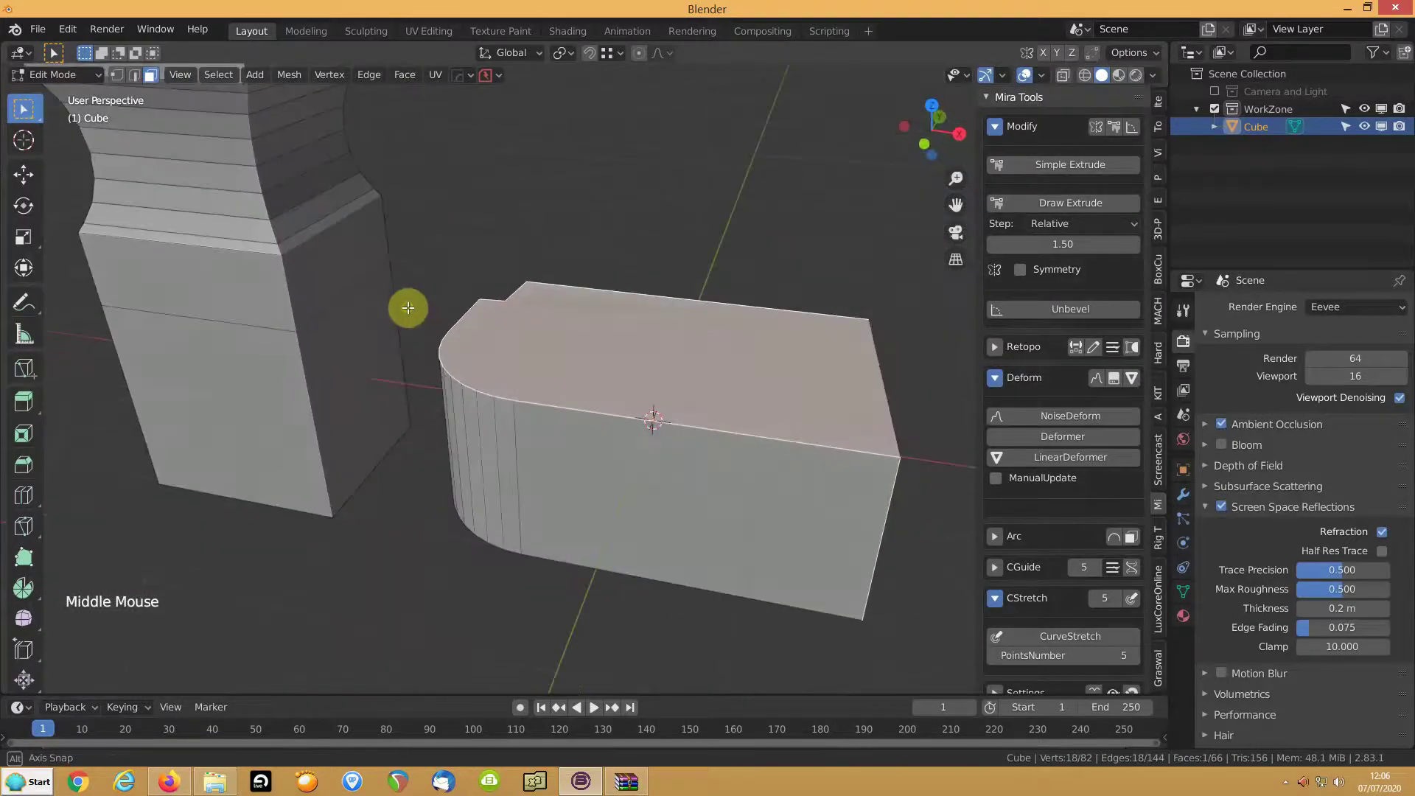
key(ctrl+z)
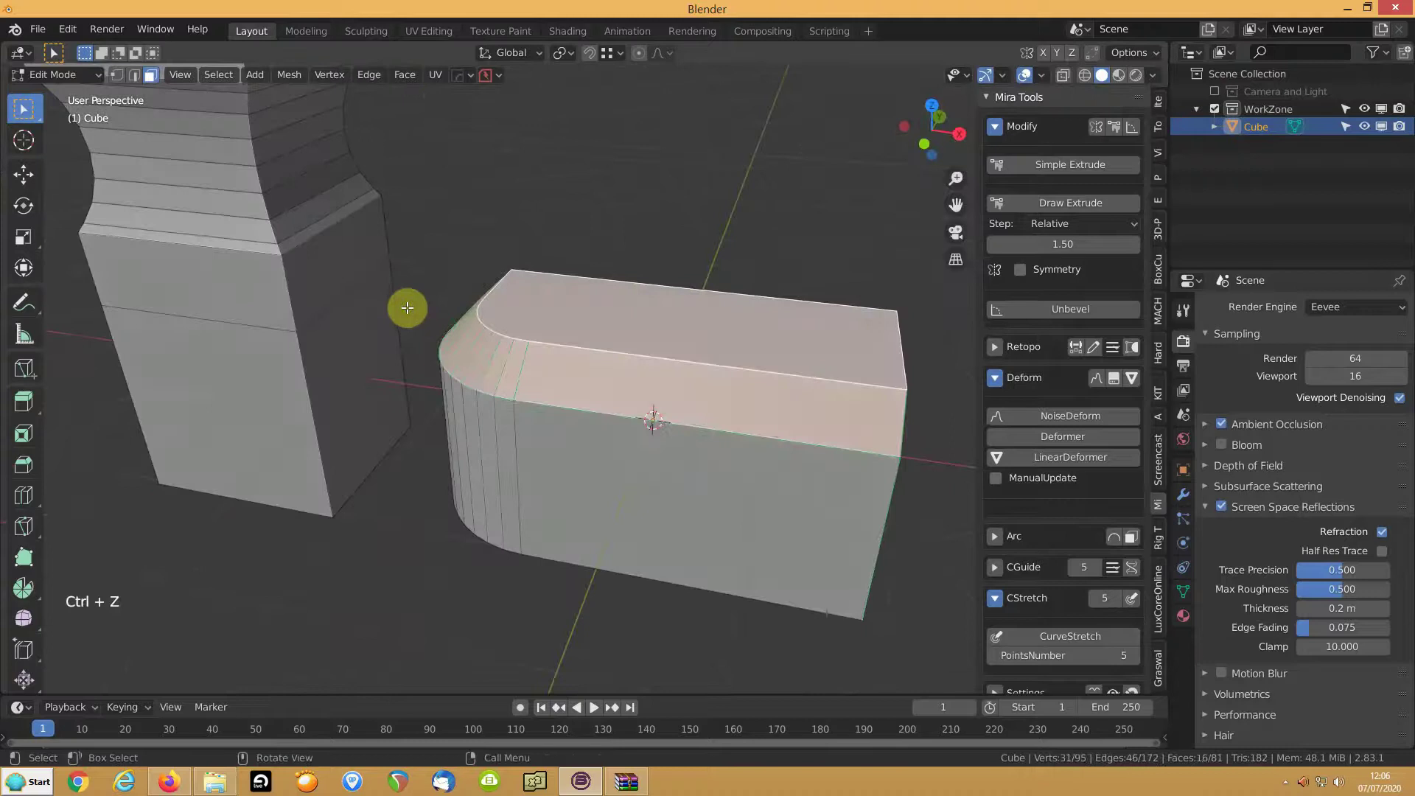
Select a face on the box and orbit in to view its rounded corner closely
middle_click(465, 325)
click(460, 339)
middle_click(469, 342)
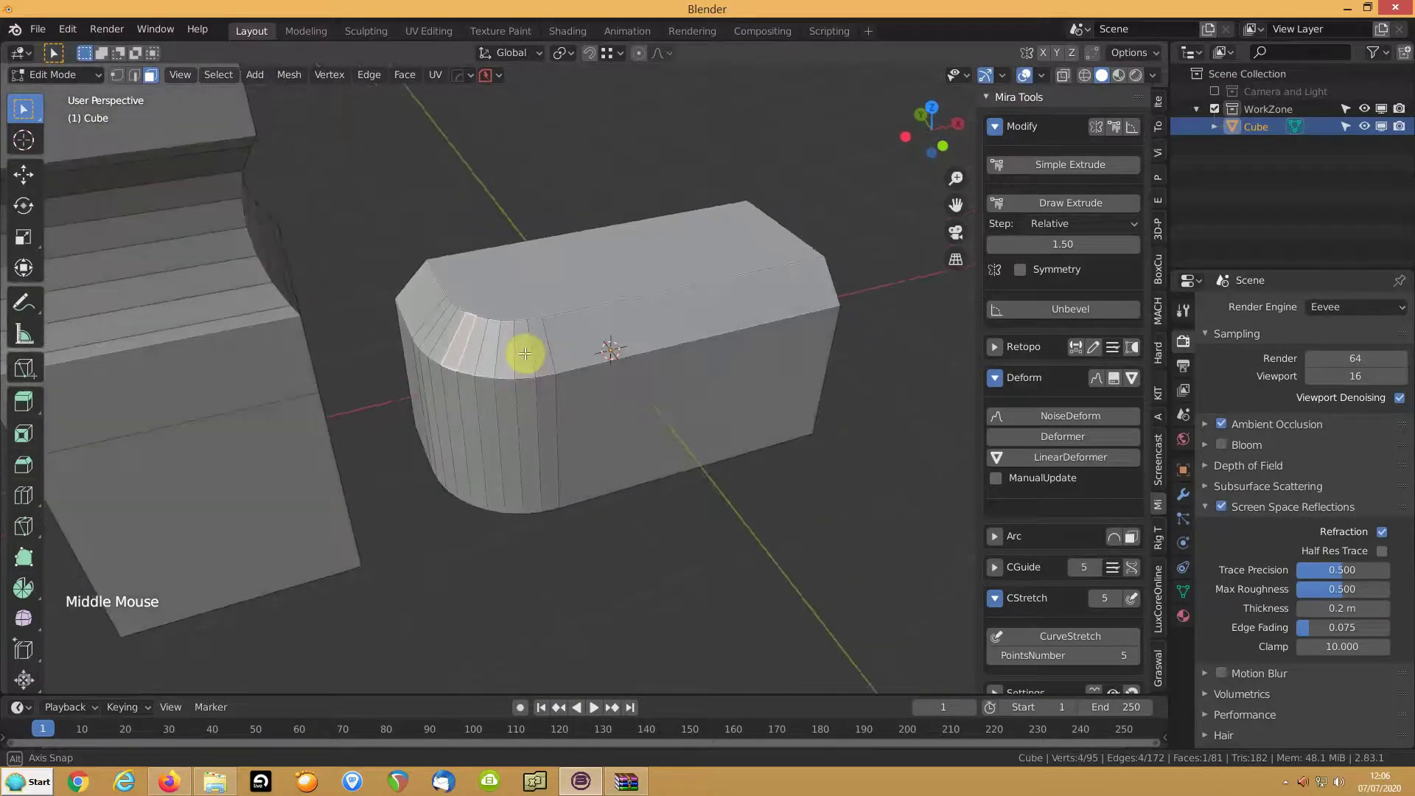
middle_click(738, 285)
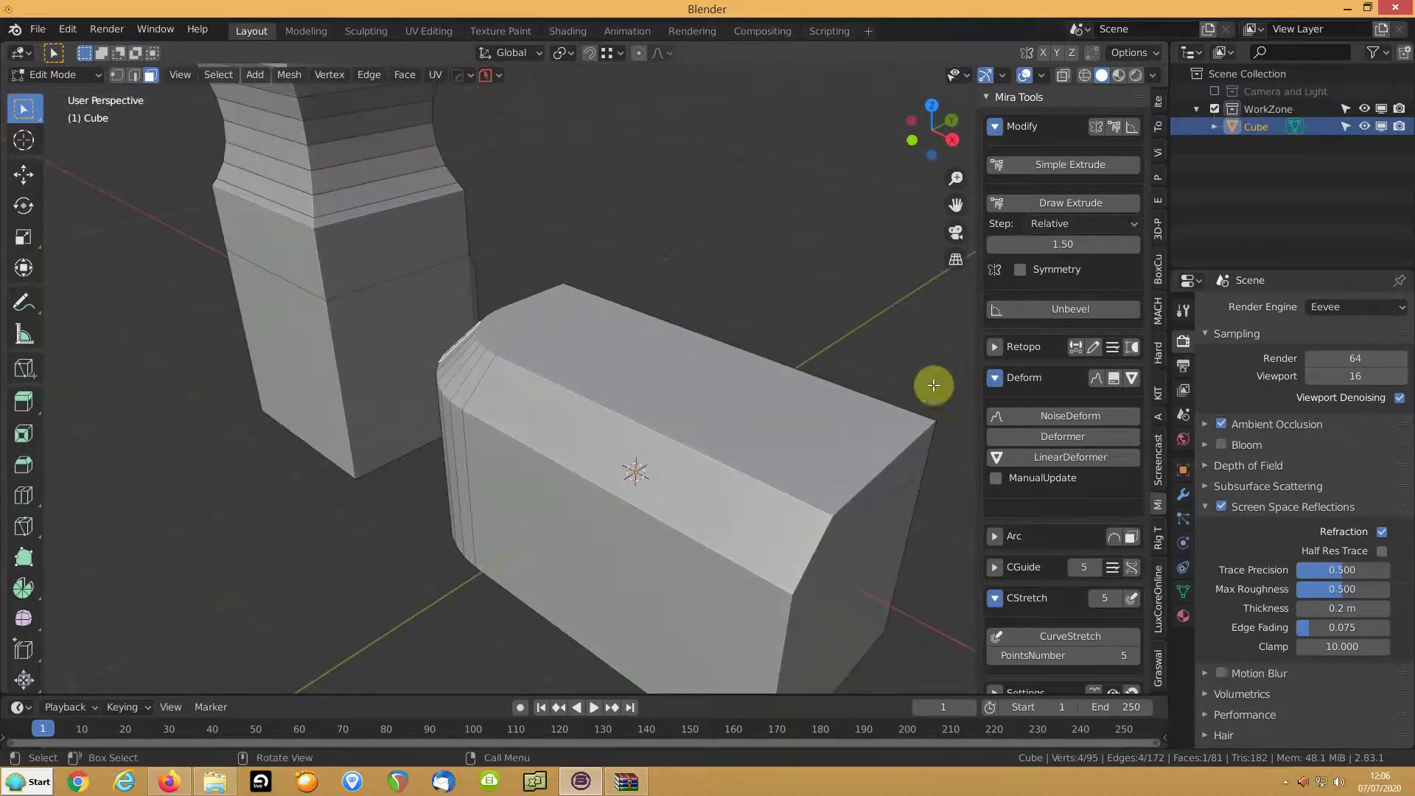
scroll(down, 3)
middle_click(514, 423)
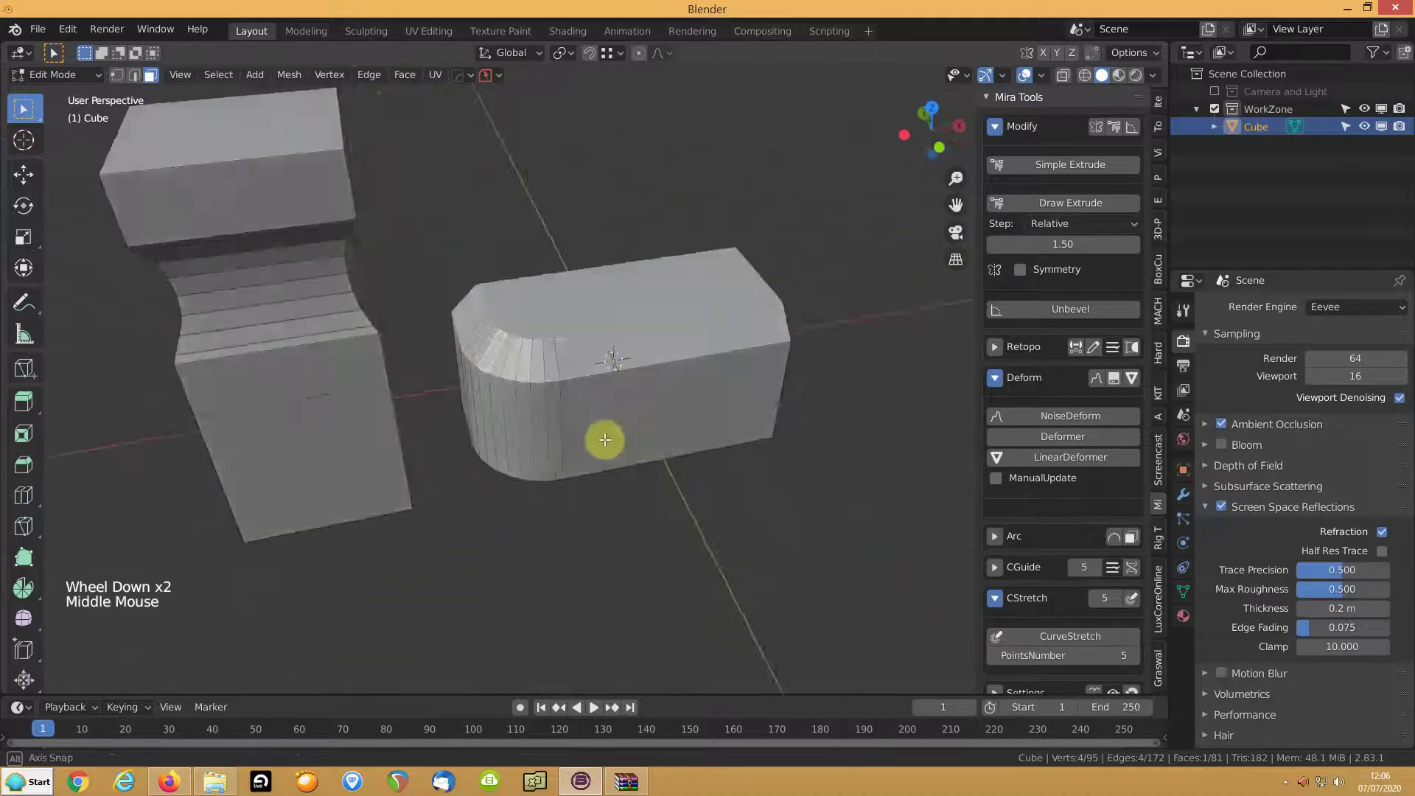
middle_click(540, 395)
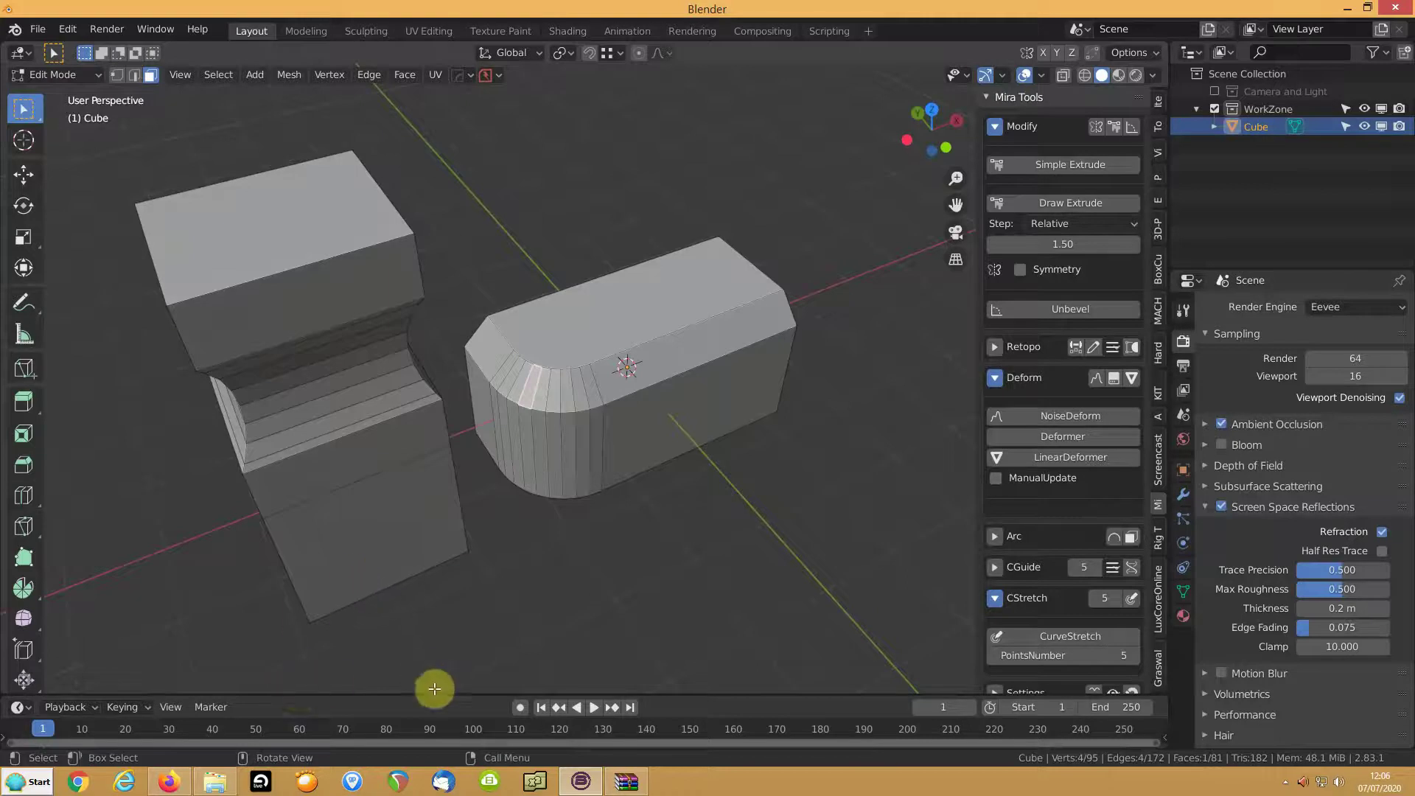
In edge select mode, pick a single edge on the box's rounded corner
key(2)
click(501, 364)
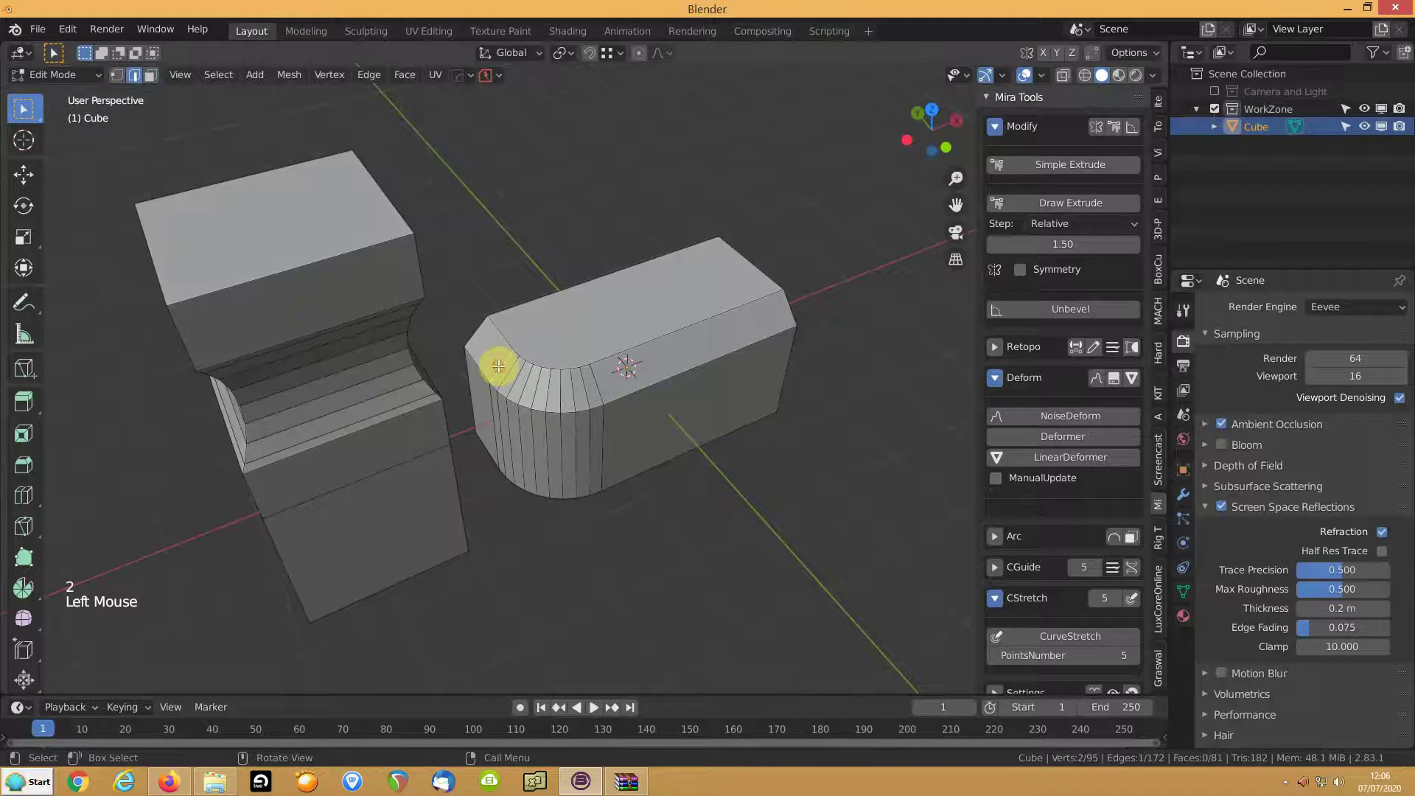
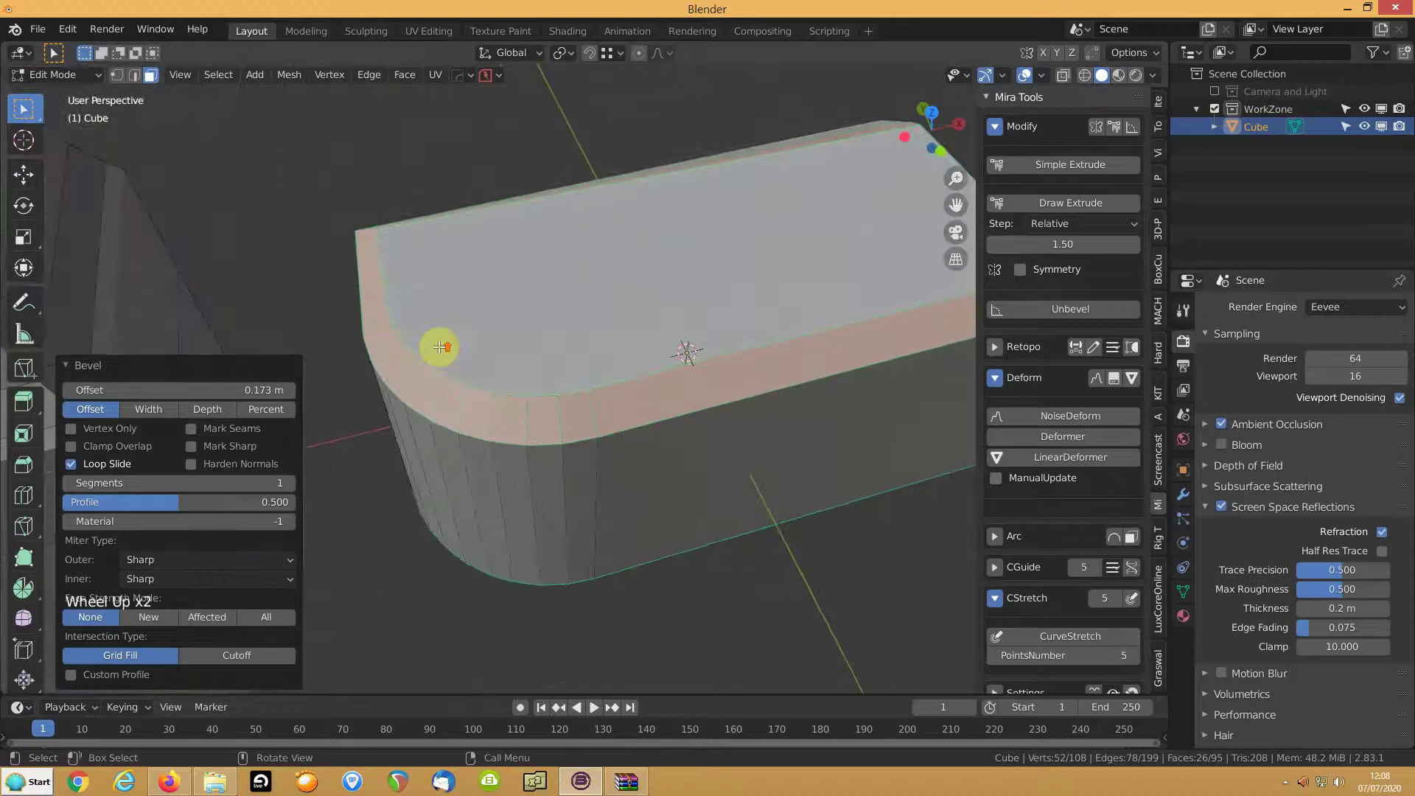
Select the first vertical edges of the box's rounded corner in edge mode
scroll(down, 3)
click(514, 402)
middle_click(530, 384)
middle_click(506, 410)
scroll(down, 3)
key(2)
click(466, 425)
click(486, 417)
double_click(498, 420)
double_click(509, 428)
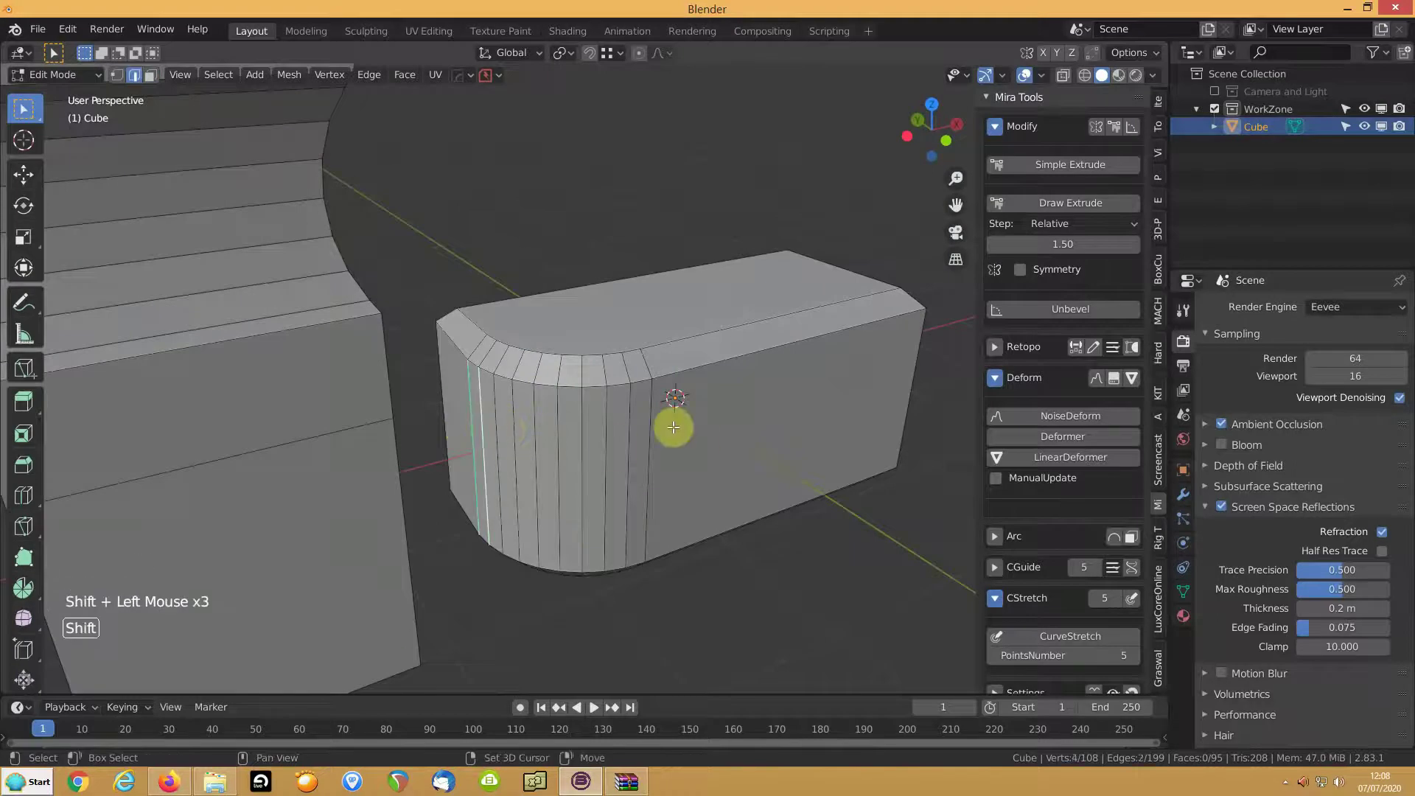
Add the remaining vertical corner edges to the selection and run Mira Tools Unbevel on them
click(659, 439)
click(628, 442)
click(610, 442)
click(580, 438)
click(562, 436)
click(537, 434)
click(517, 431)
click(499, 426)
click(1044, 309)
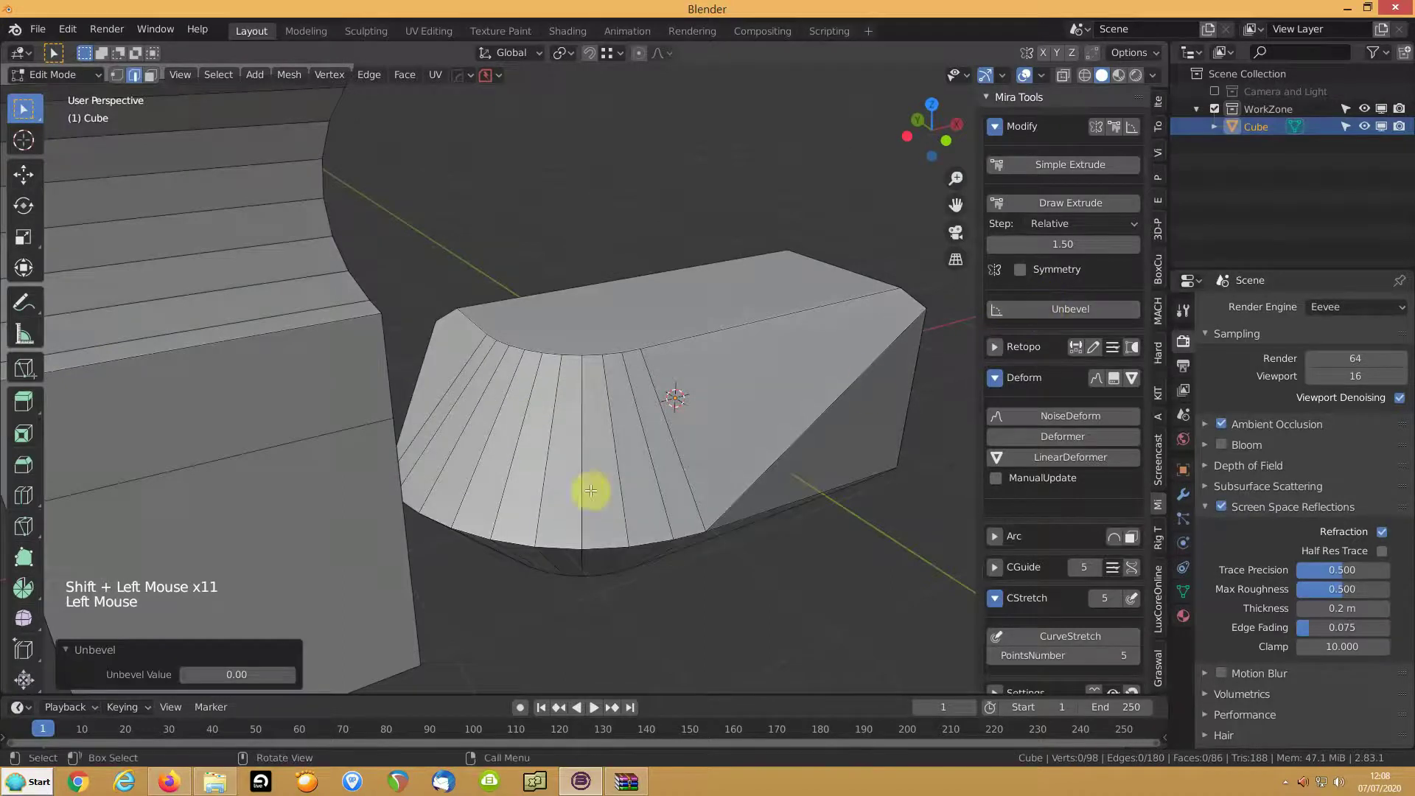
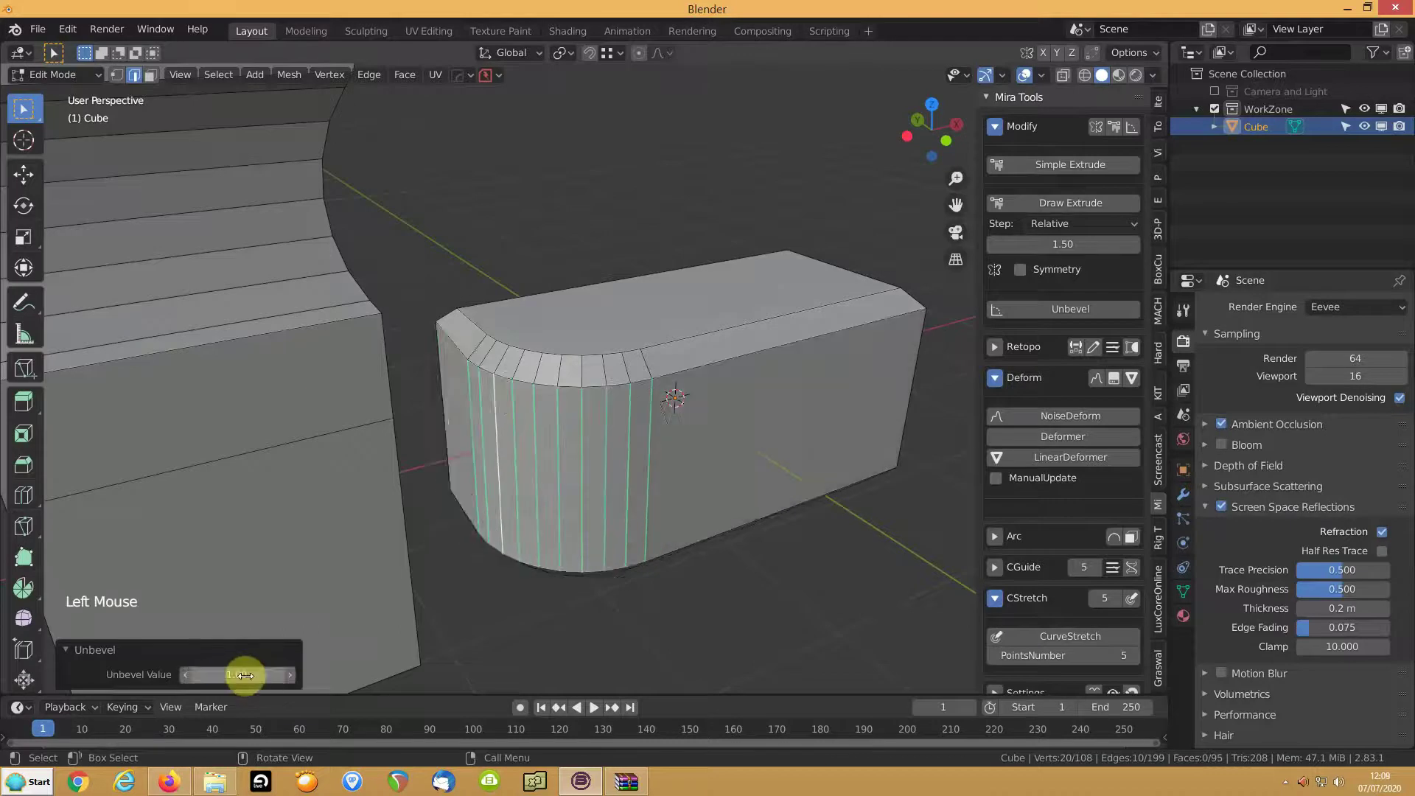
Select the corner's top and bottom curved edge loops and run Mira Tools Unbevel to square the corner
middle_click(493, 331)
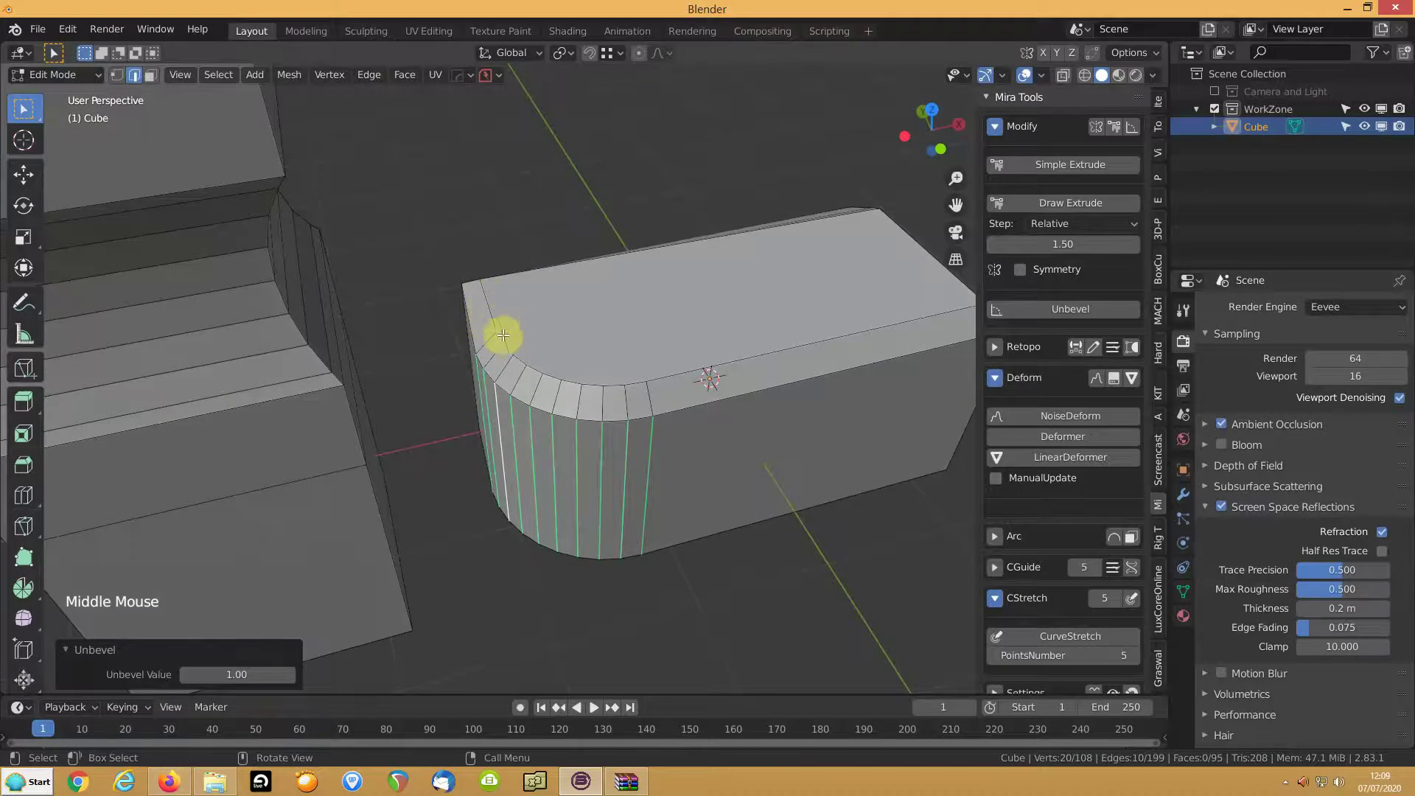
click(502, 337)
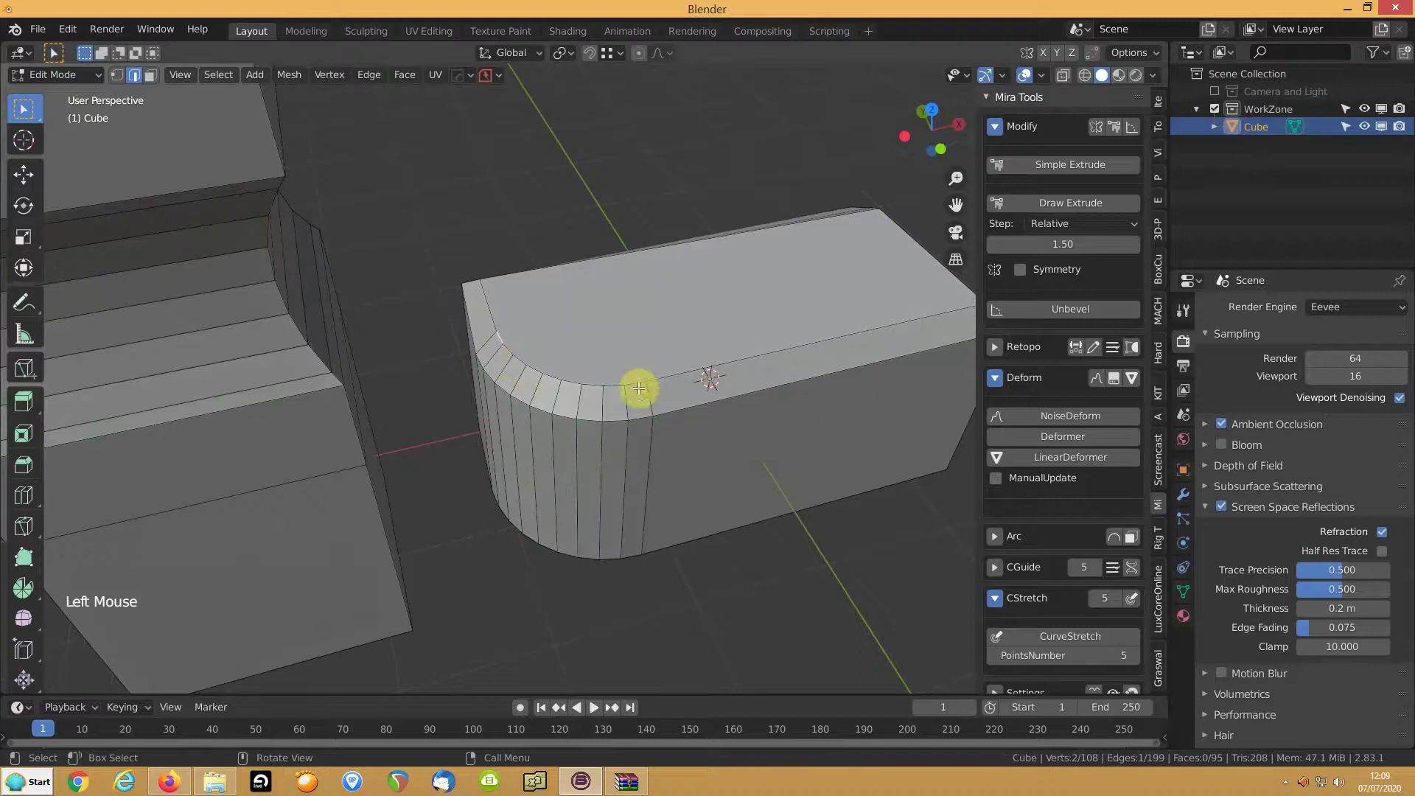
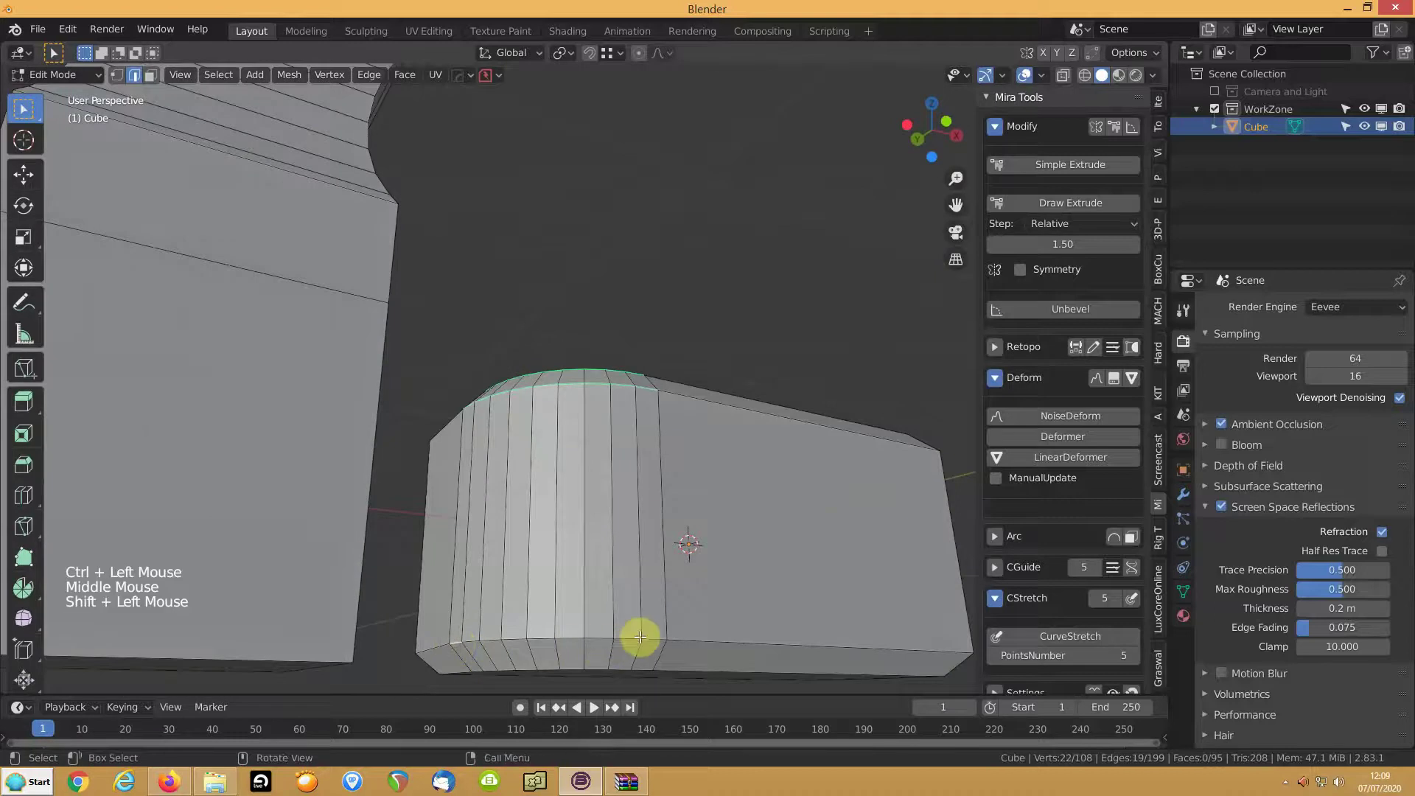
click(653, 638)
middle_click(539, 593)
click(523, 522)
click(695, 510)
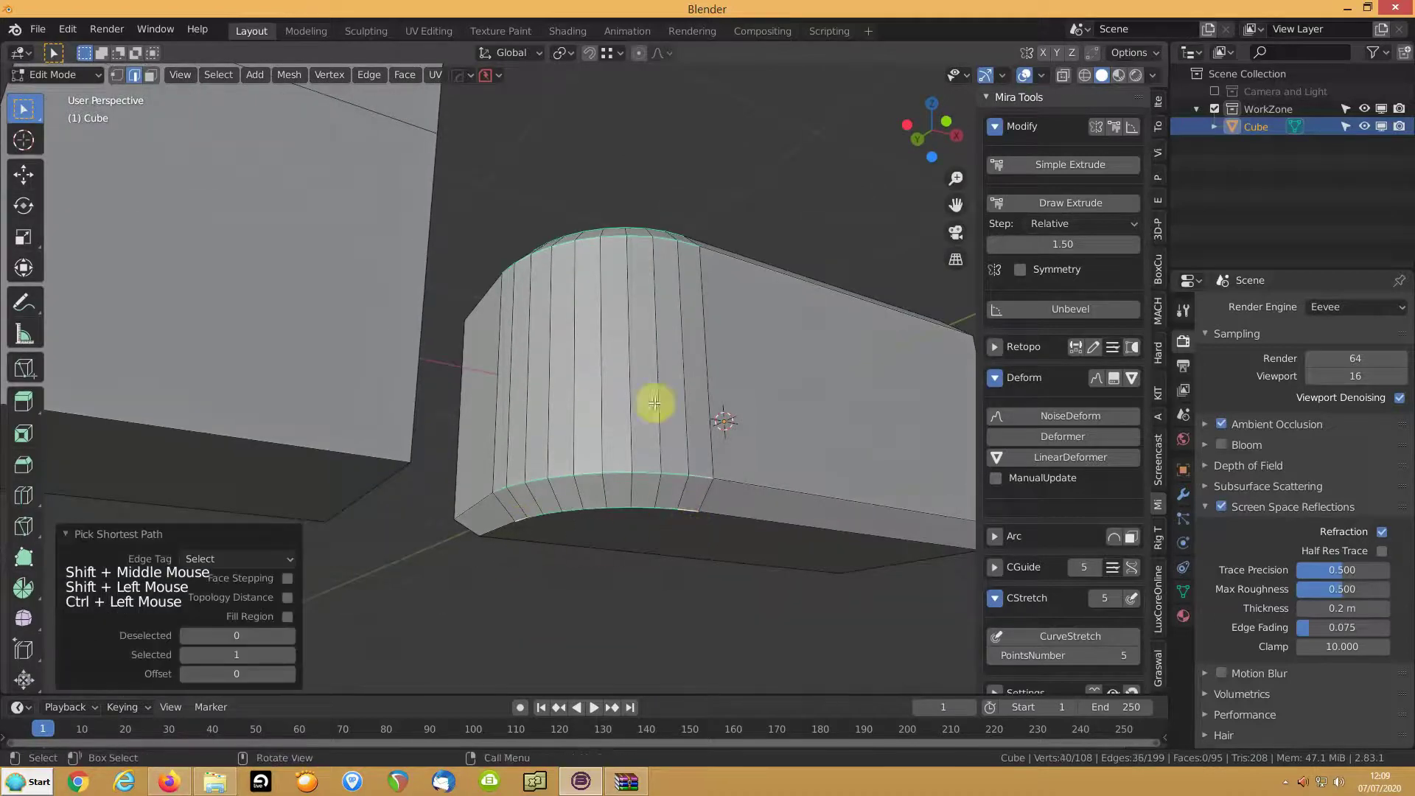
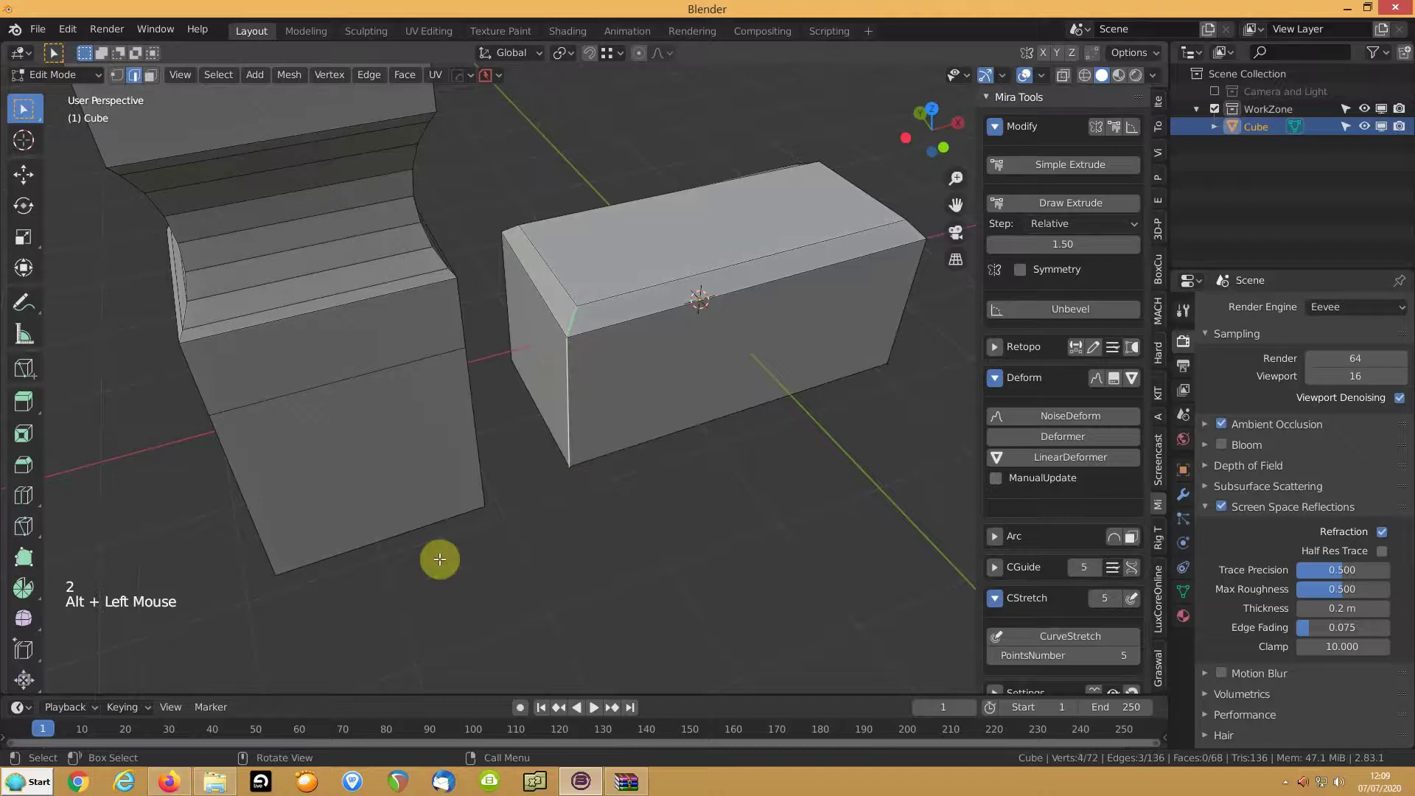
Bevel the sharp vertical corner edge back into a rounded corner with Ctrl+B
key(ctrl+b)
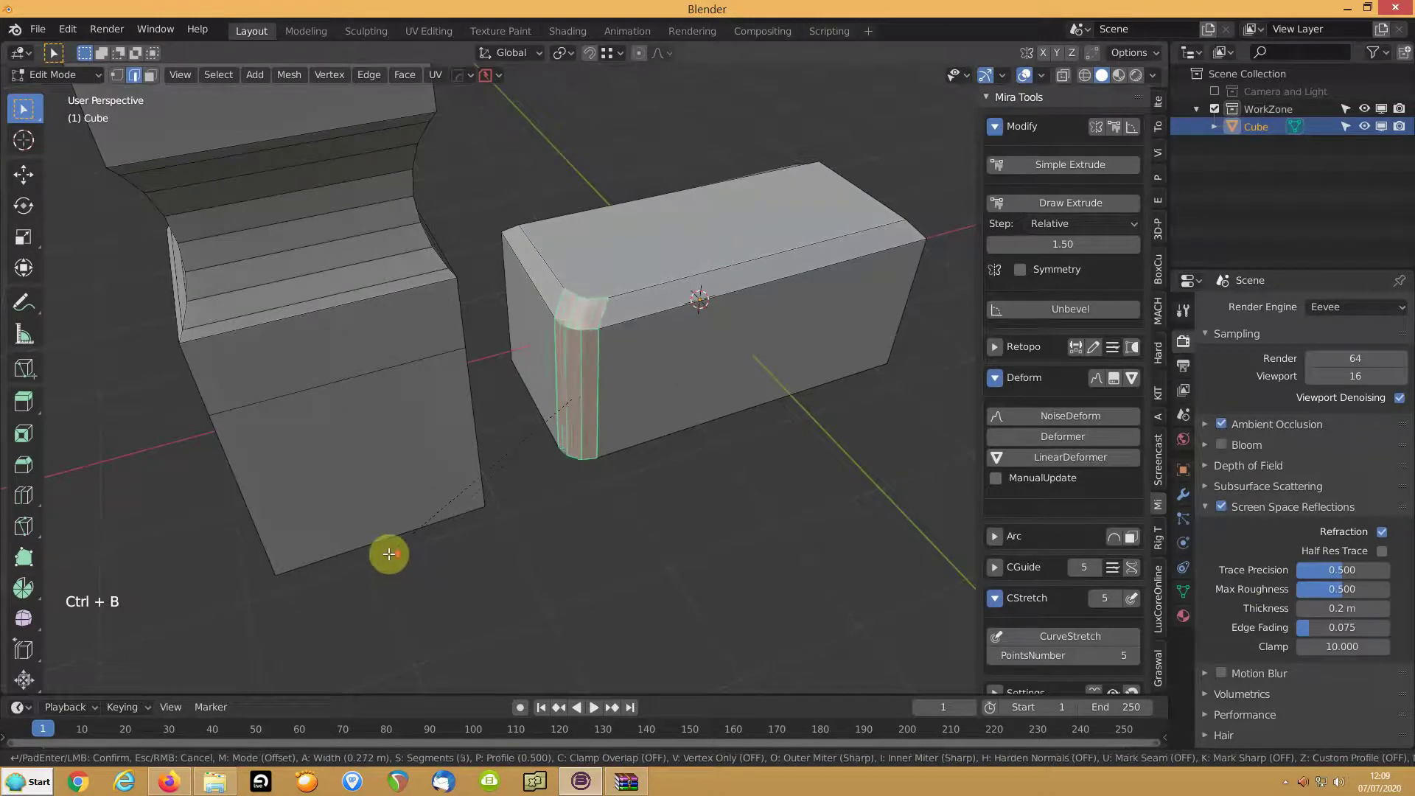
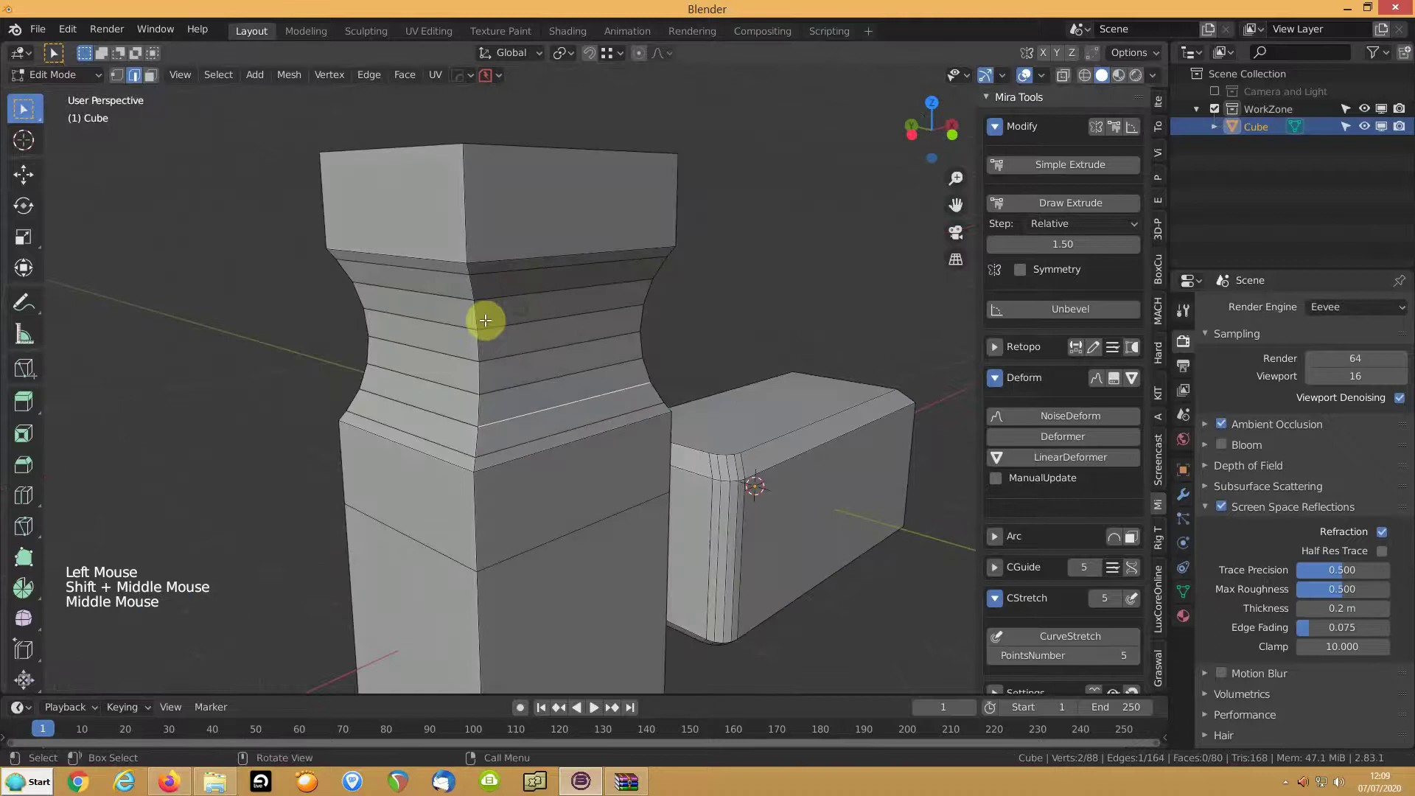
Select edges on the column's curved side and extend them to full vertical edge loops via Select Loops
click(479, 317)
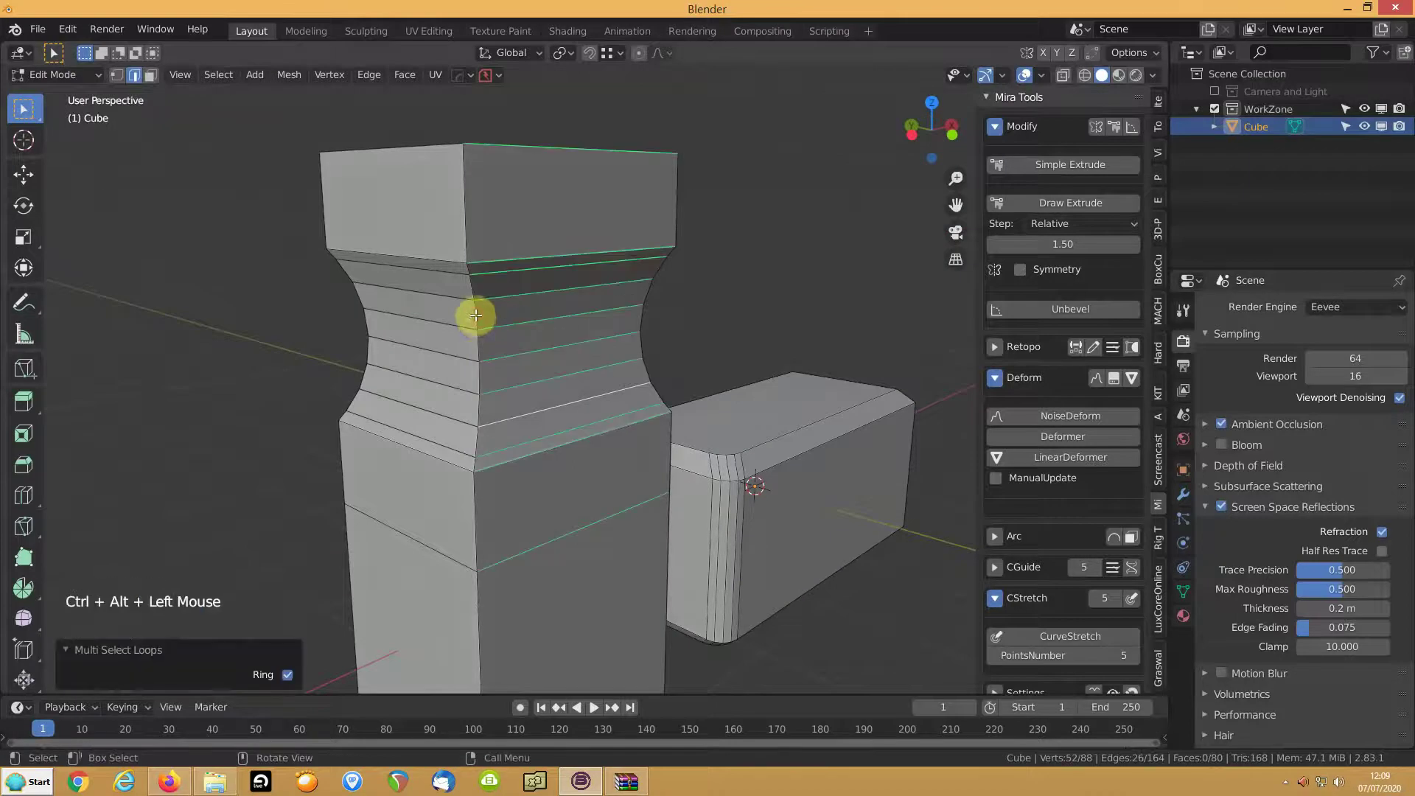
click(475, 316)
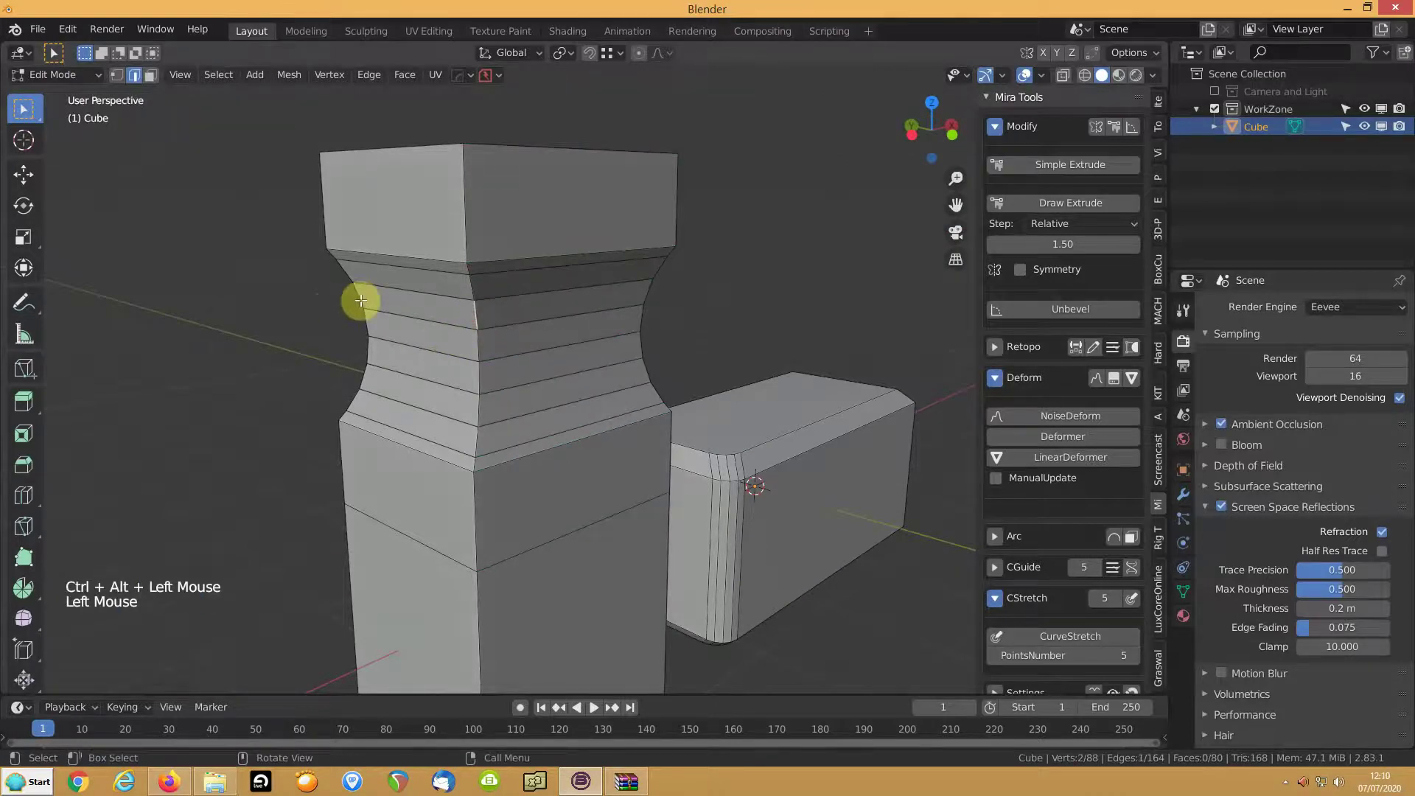
click(364, 299)
middle_click(307, 304)
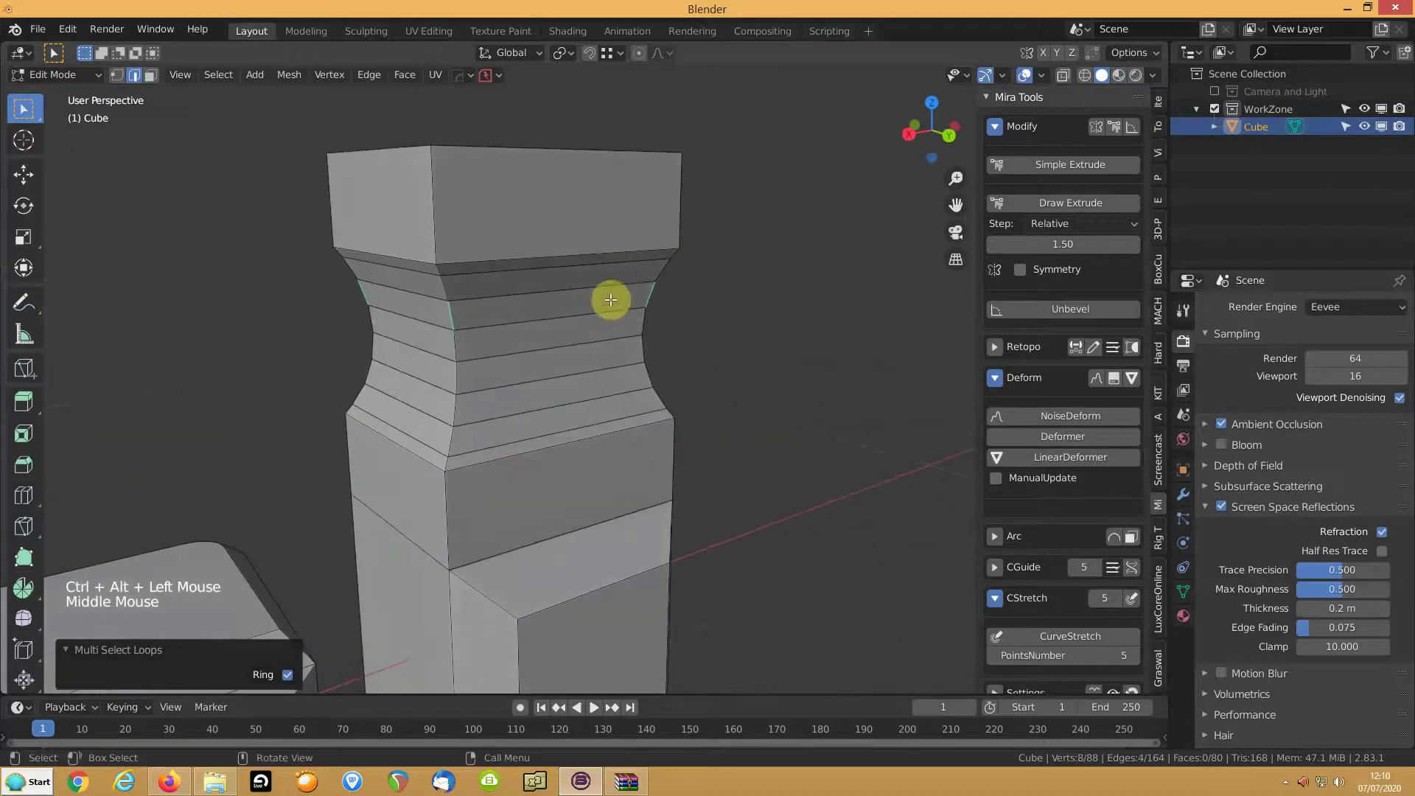
click(230, 78)
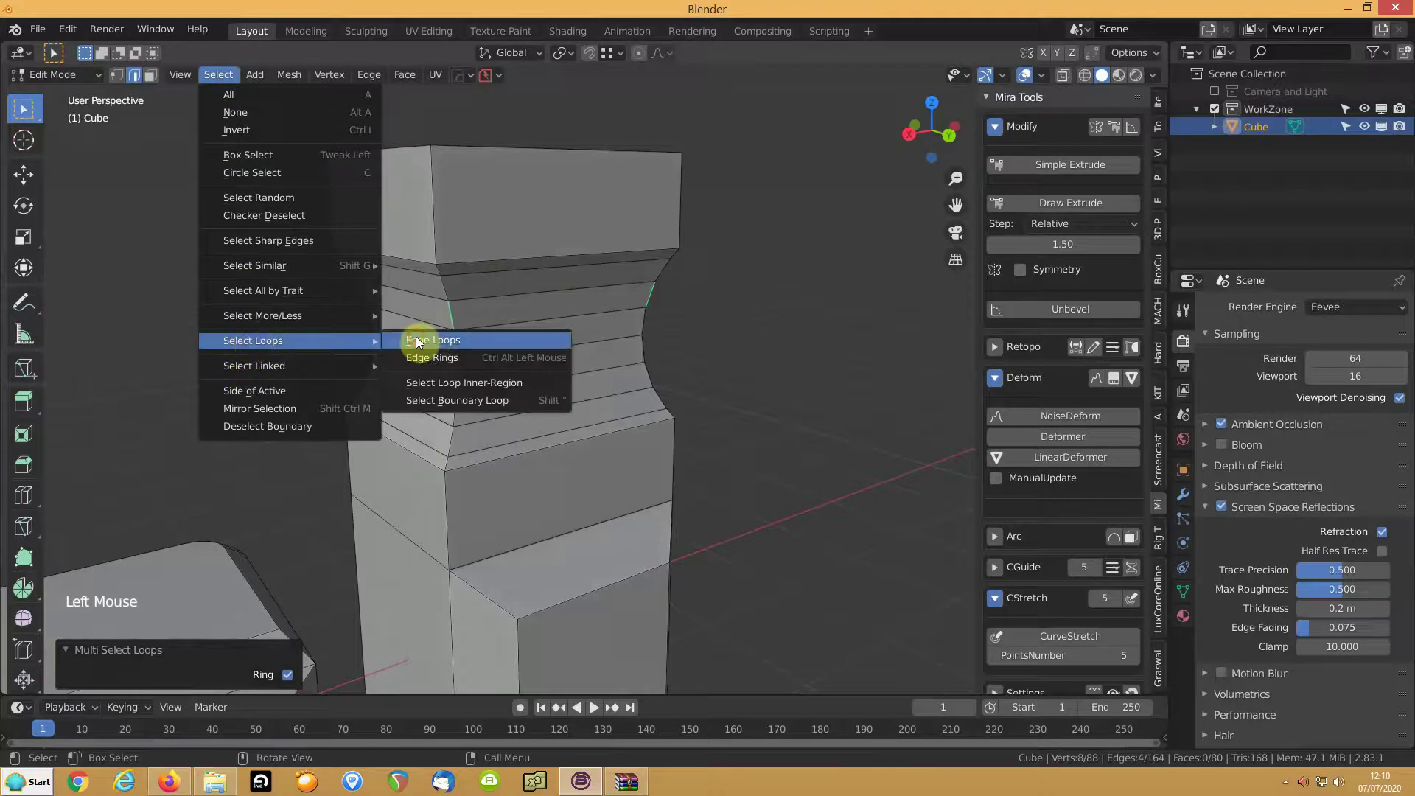
key(shift+z)
scroll(down, 3)
scroll(down, 3)
click(500, 483)
Shift-select the remaining vertical edge loops around both sides of the column's waist
click(496, 490)
click(569, 502)
click(650, 452)
click(652, 256)
click(569, 239)
click(484, 245)
click(426, 245)
click(409, 248)
Run Mira Tools Unbevel on the column loops, inspect the result and undo it
key(shift+z)
scroll(down, 3)
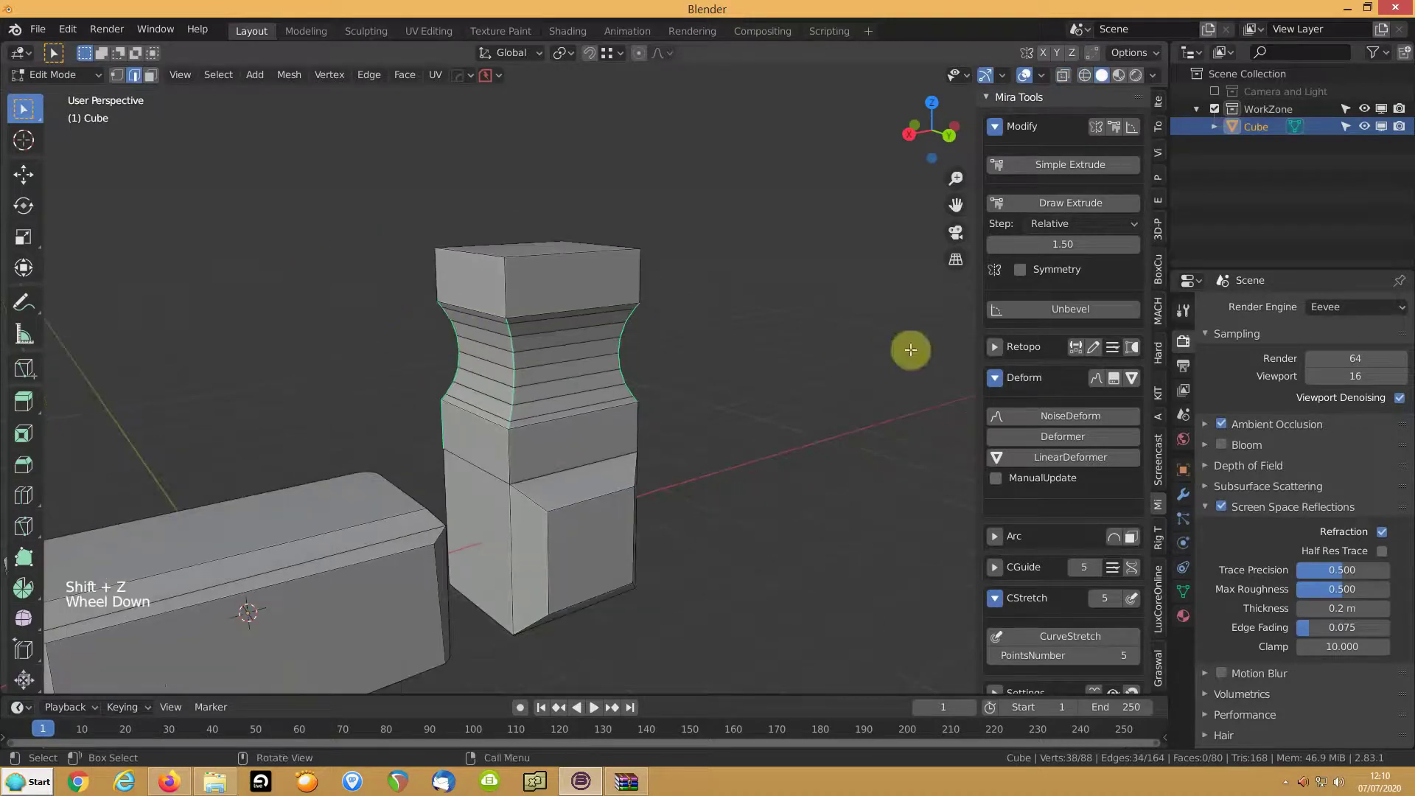
click(1103, 310)
middle_click(362, 360)
key(ctrl+z)
middle_click(401, 359)
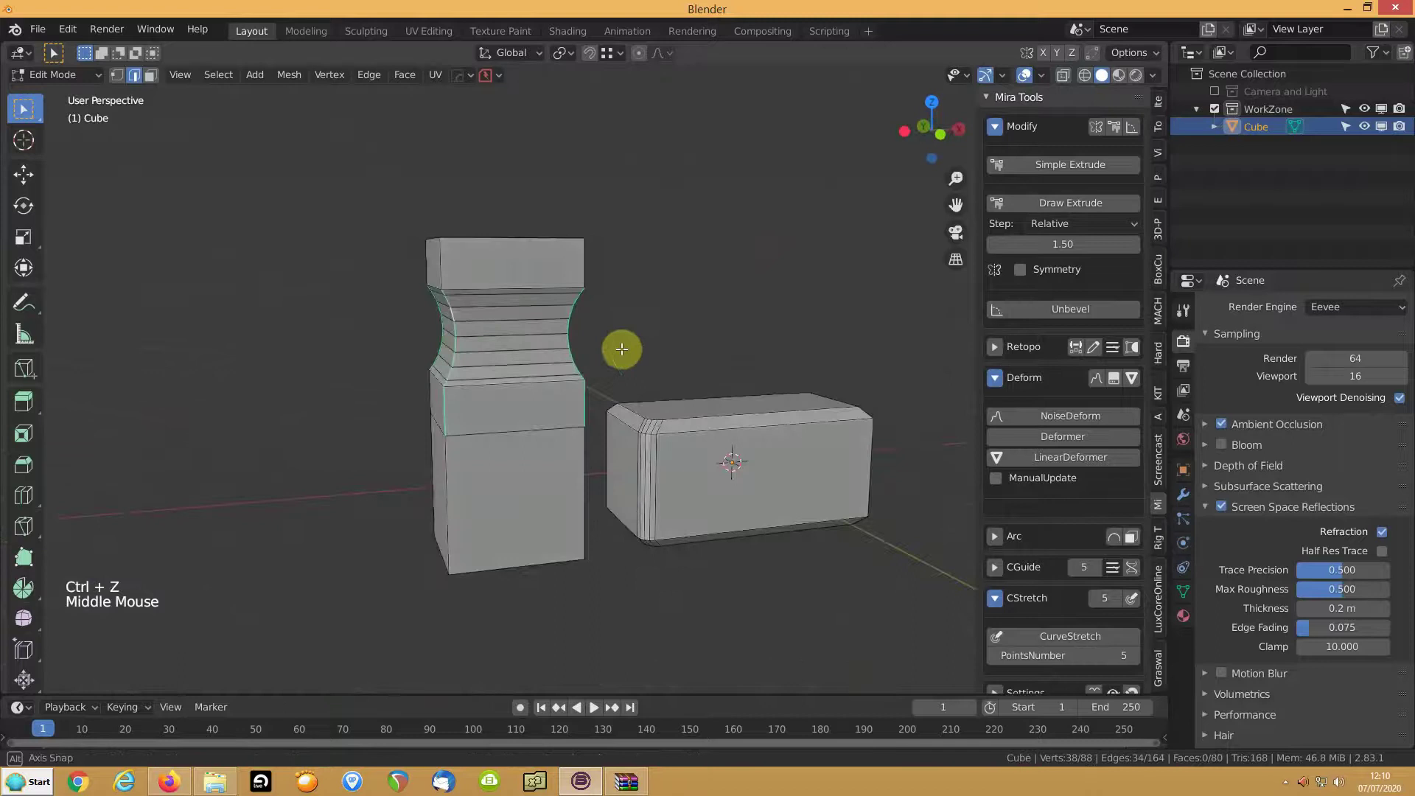